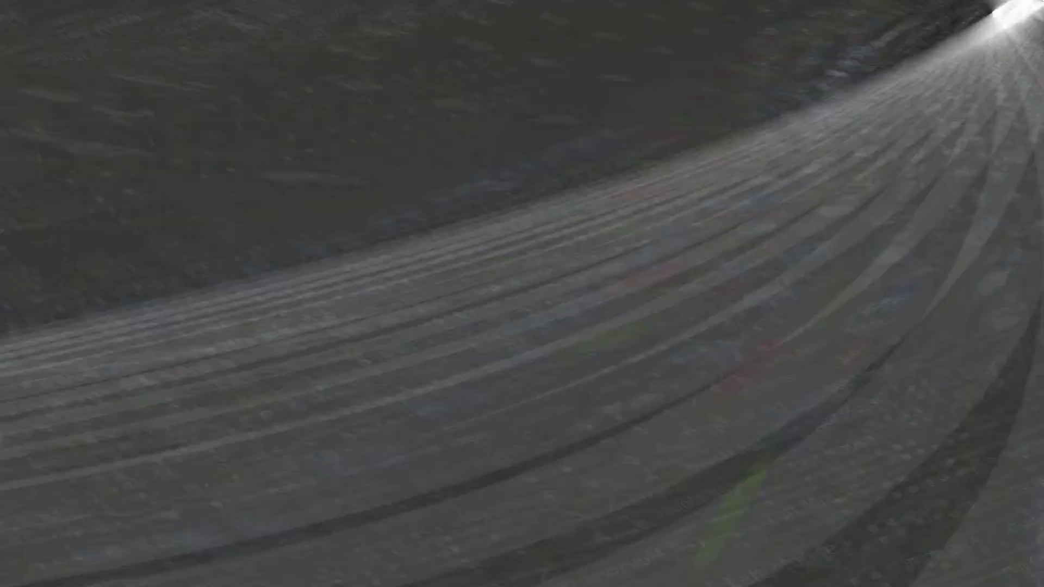
Add a mesh plane and scale it up about 32 times as a ground surface.
key(shift+a)
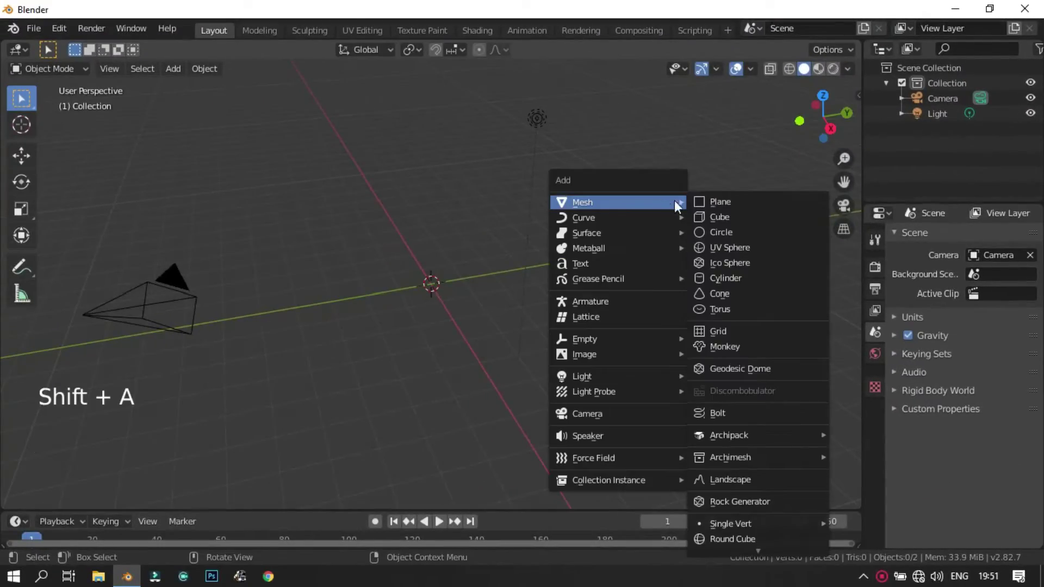
key(s)
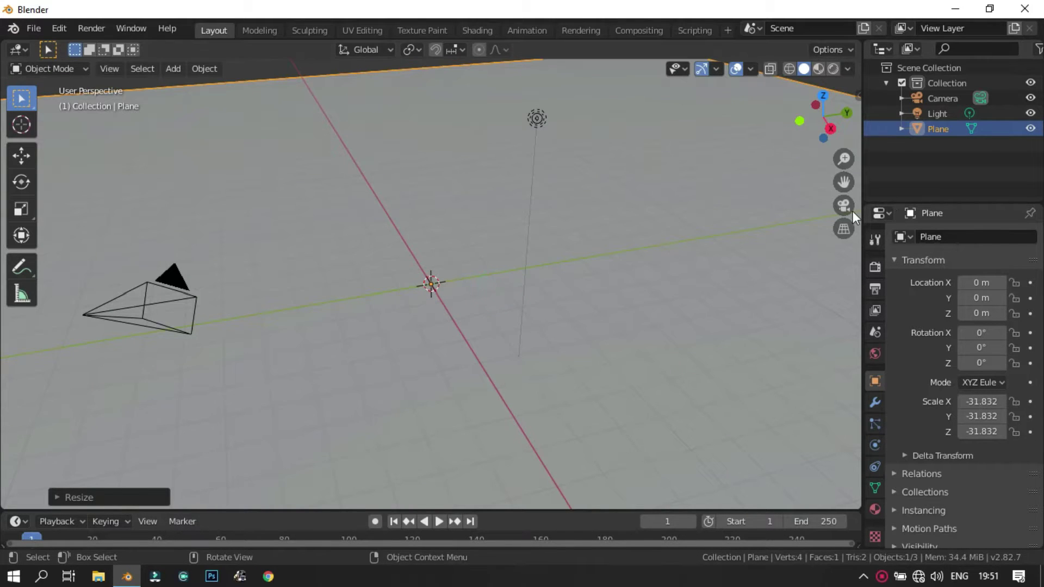
click(855, 216)
click(856, 216)
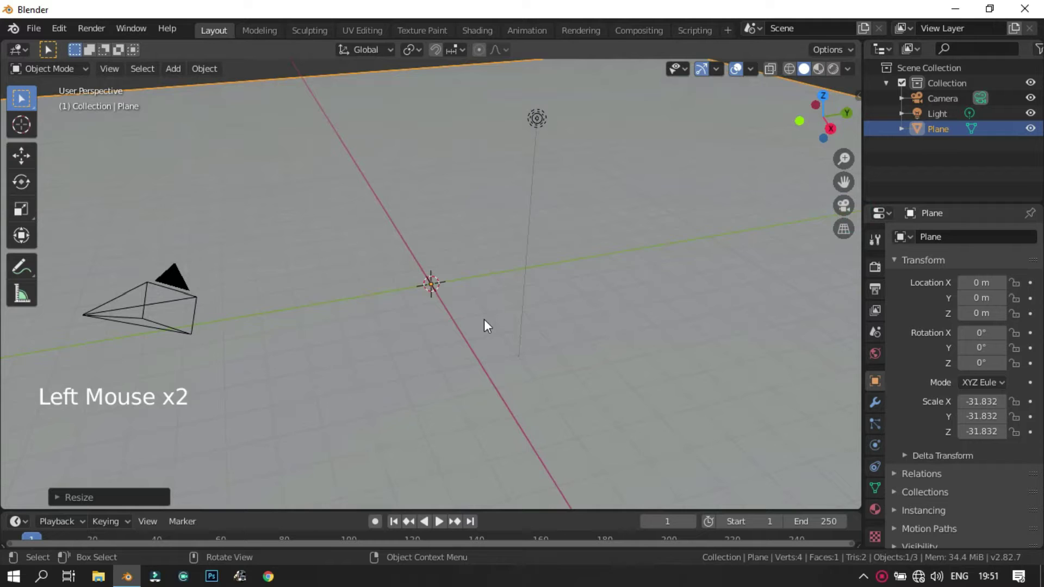
key(shift+a)
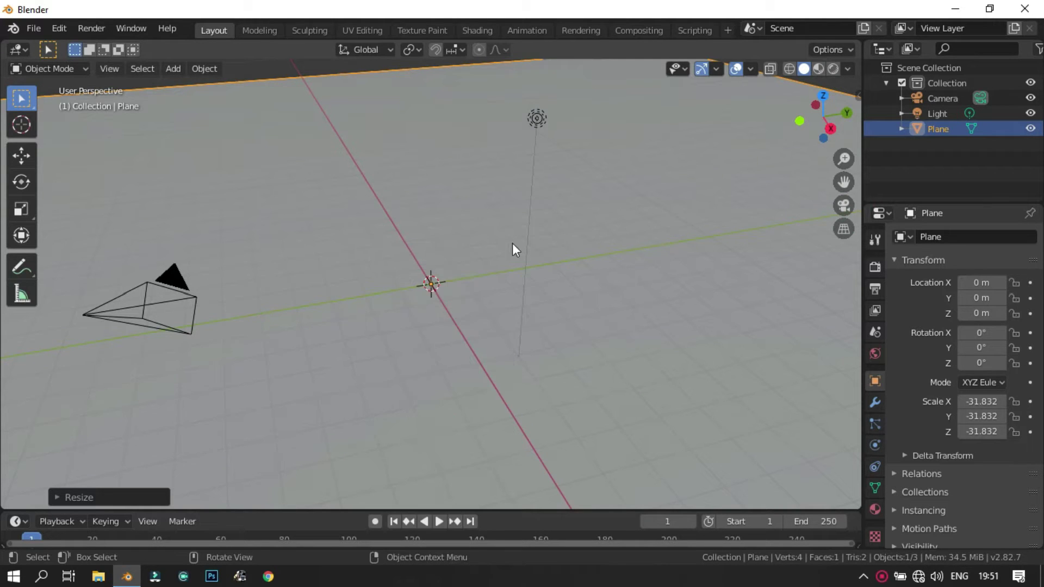
Add a cube and scale it into a wide flat slab, about 1.76 wide and 0.53 tall.
key(shift+a)
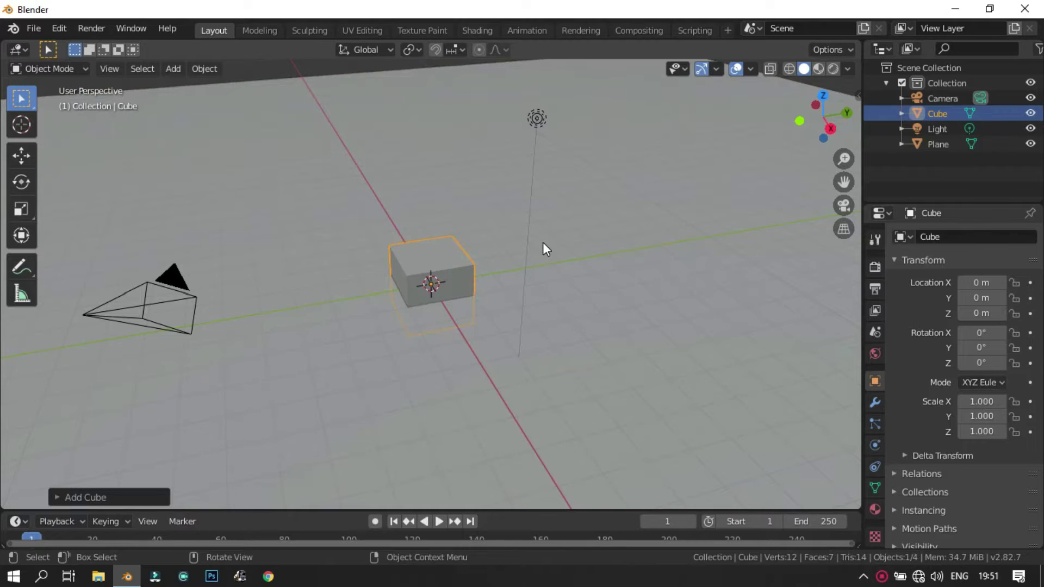
click(845, 206)
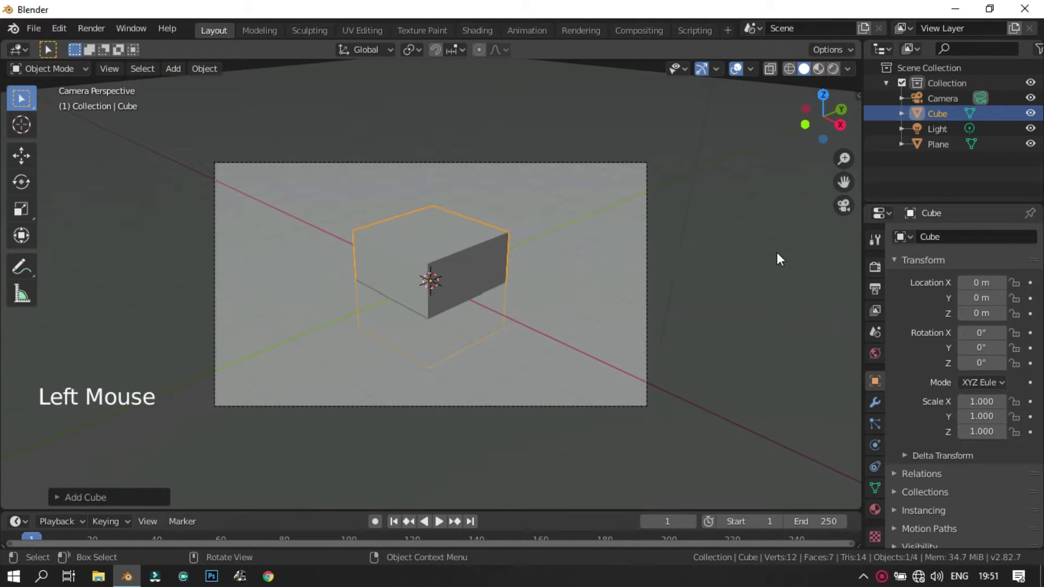
key(s)
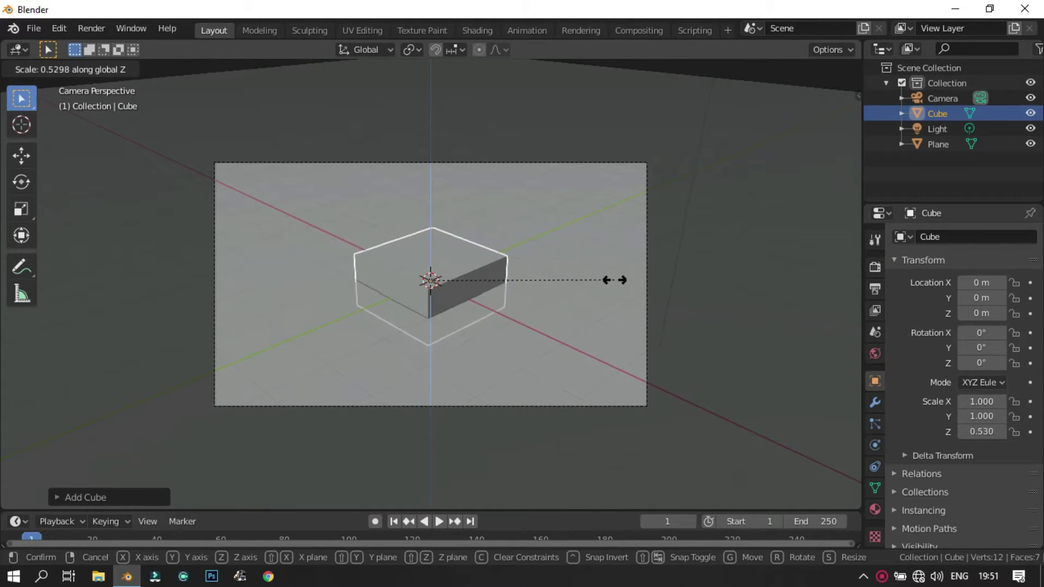
key(s)
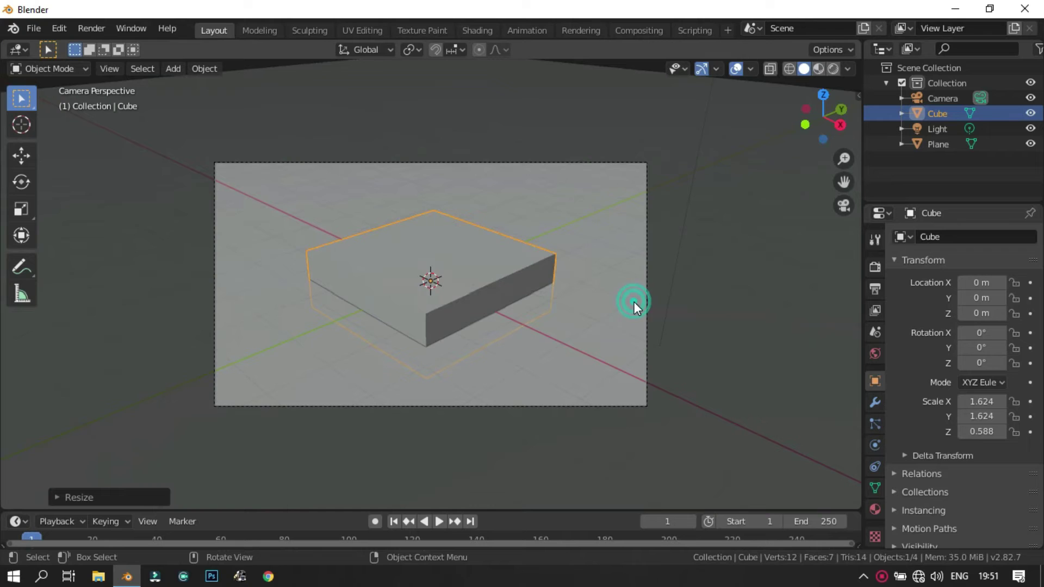
key(s)
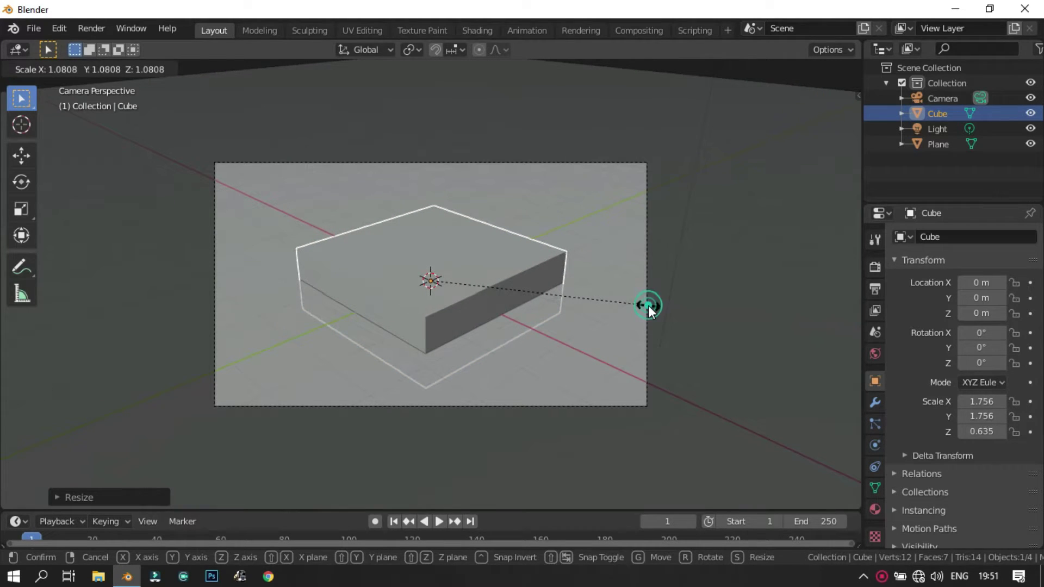
key(s)
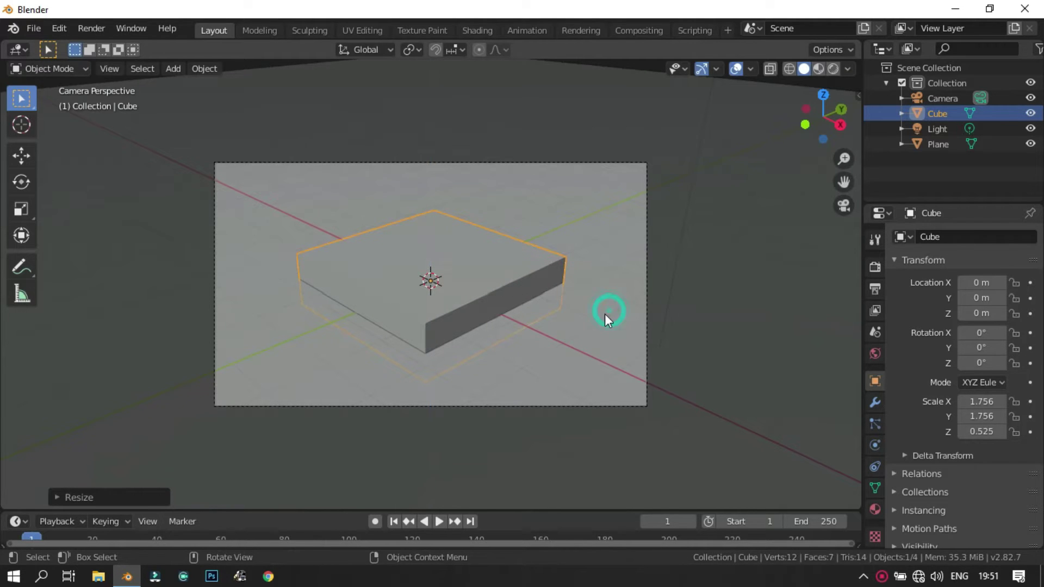
scroll(up, 3)
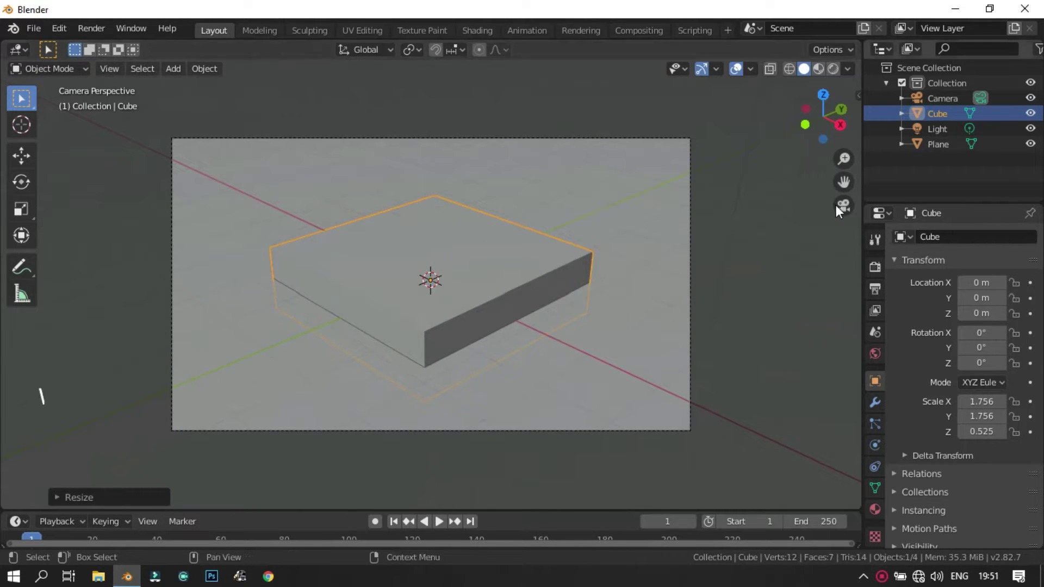
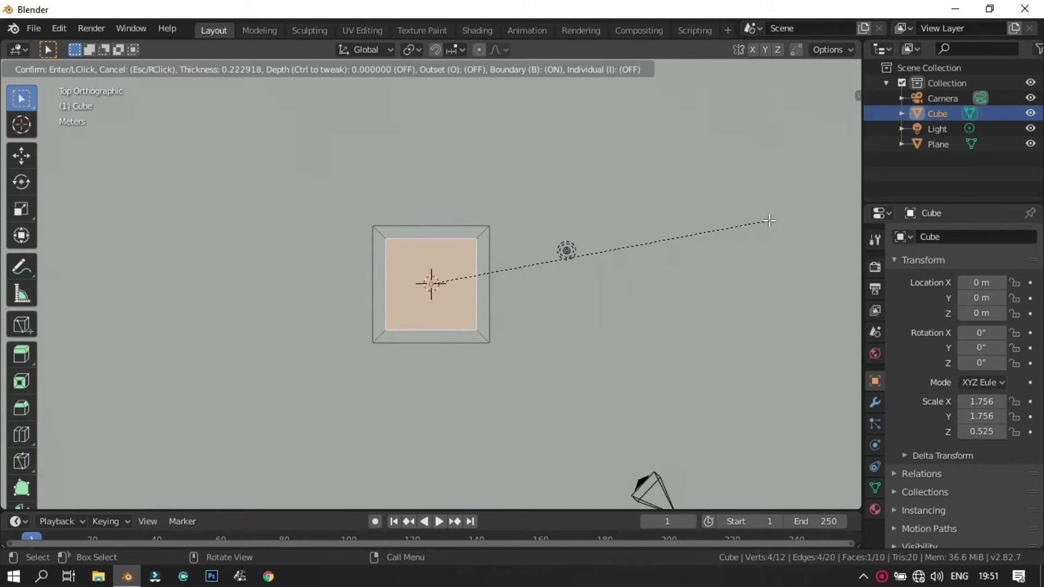
Inset the slab's top face into an inner square with a rim, checking in X-ray display.
scroll(up, 3)
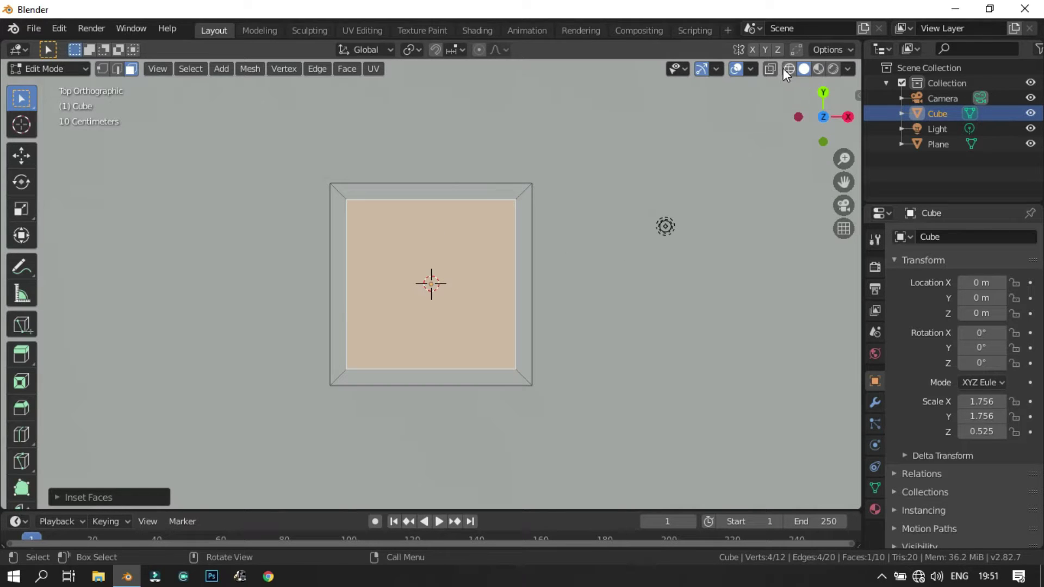
click(779, 73)
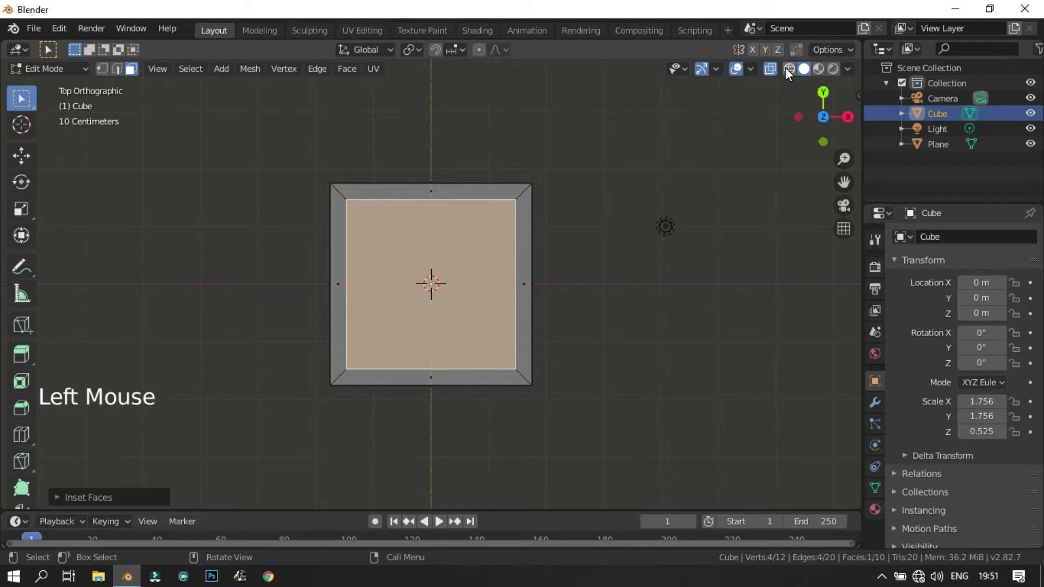
click(790, 72)
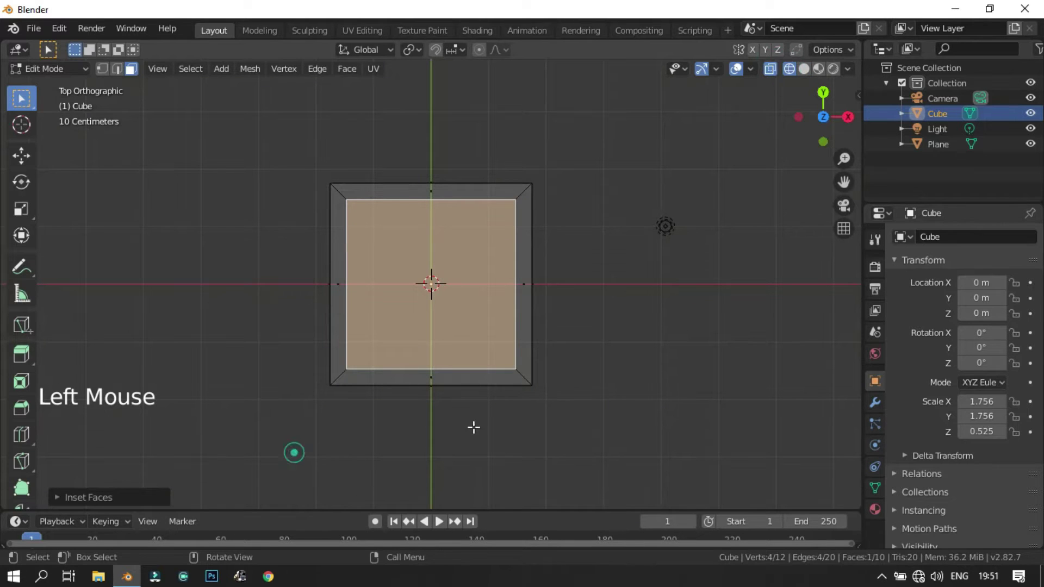
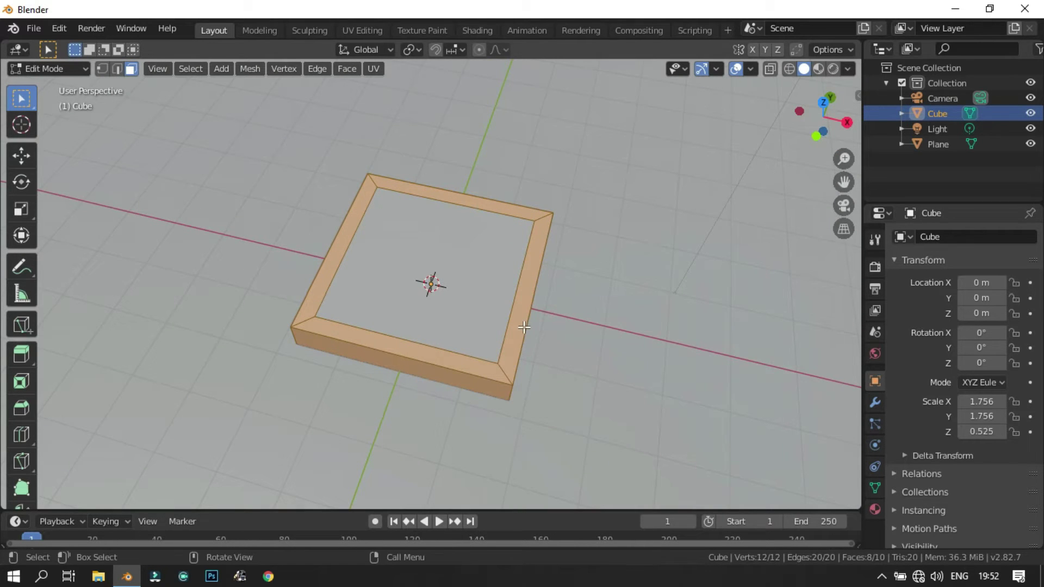
Separate the inner faces into Cube.001, then select the main box and edit its mesh.
key(p)
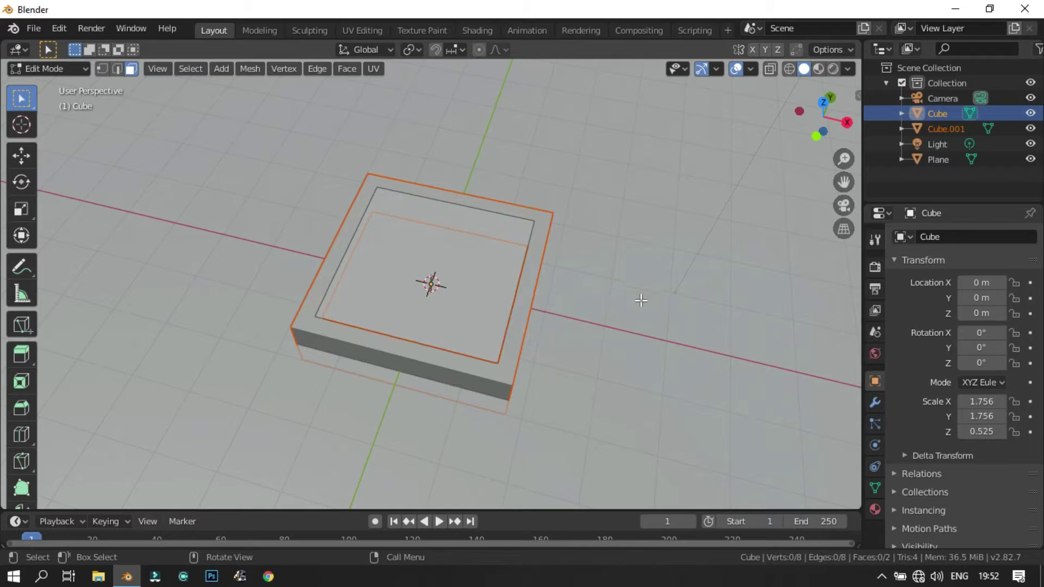
key(Tab)
click(502, 272)
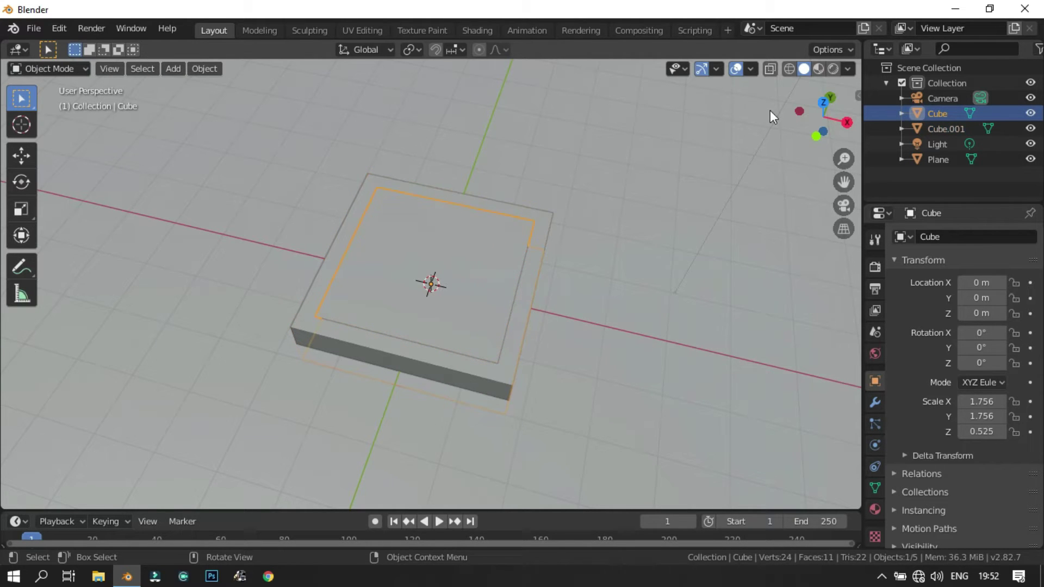
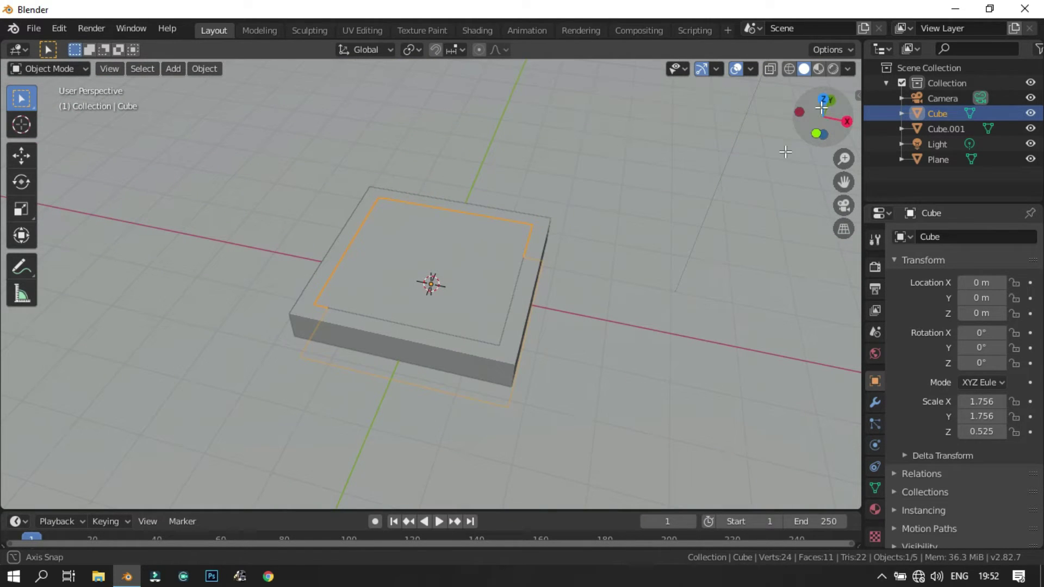
key(Tab)
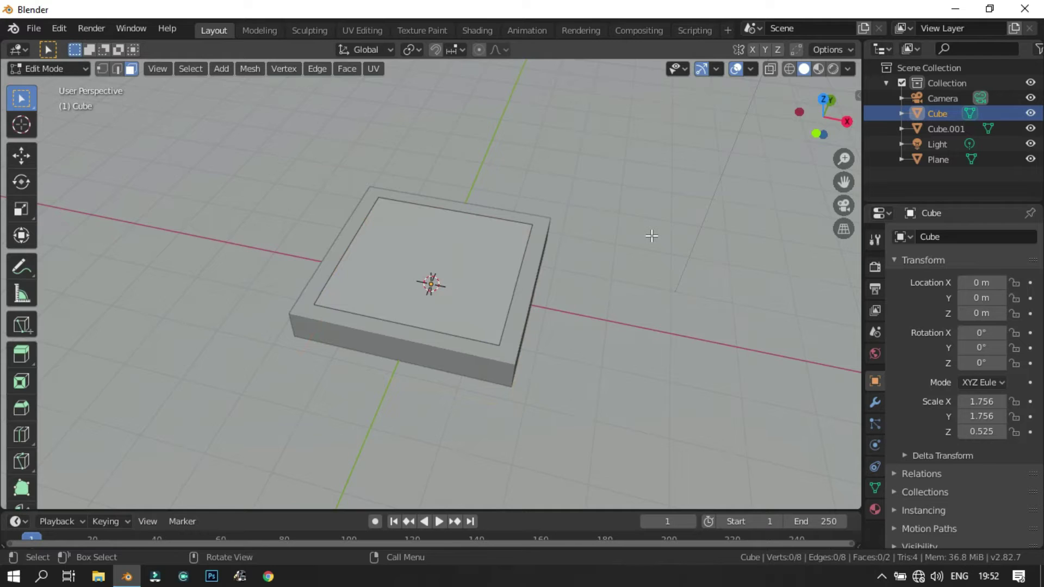
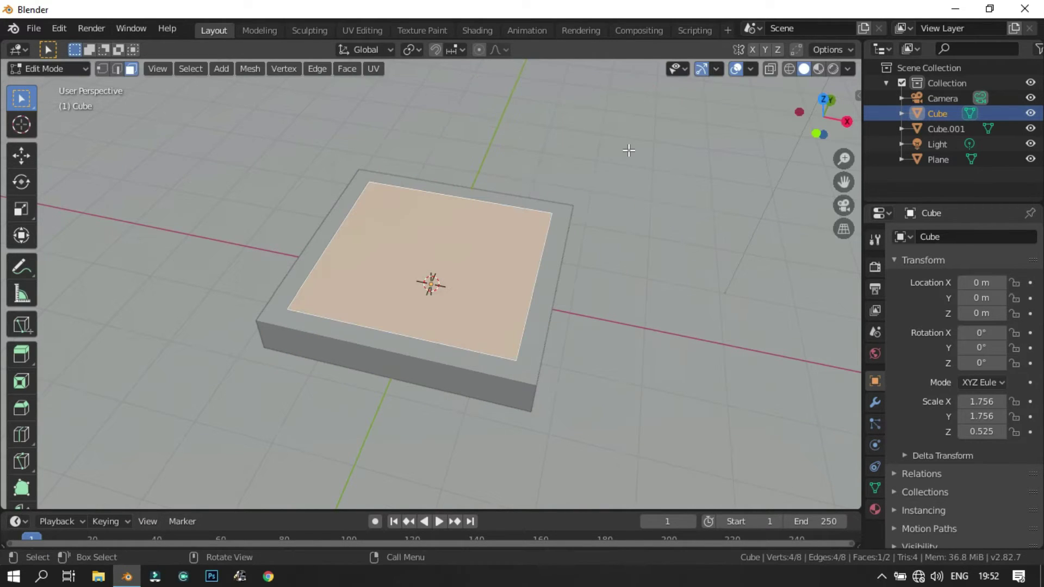
Undo back so the inner box is joined into the main box as one tray mesh.
key(ctrl+z)
key(ctrl+z)
key(ctrl+z)
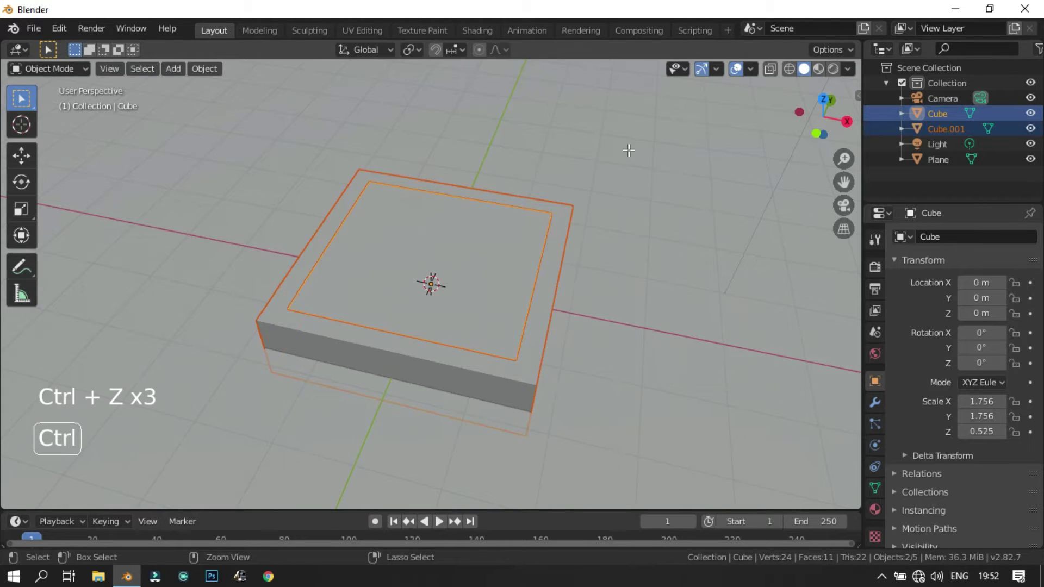
key(ctrl+z)
key(ctrl+z)
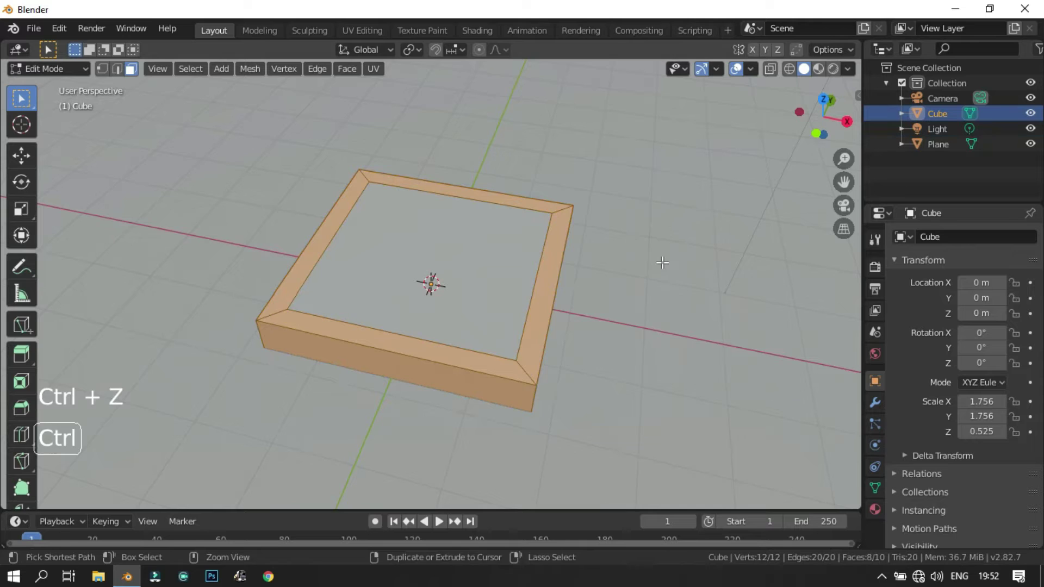
Add material slots with new Material.002, set its base colour to blue for the rim, and add a third slot.
click(884, 511)
click(1027, 250)
click(977, 302)
click(1022, 266)
click(956, 339)
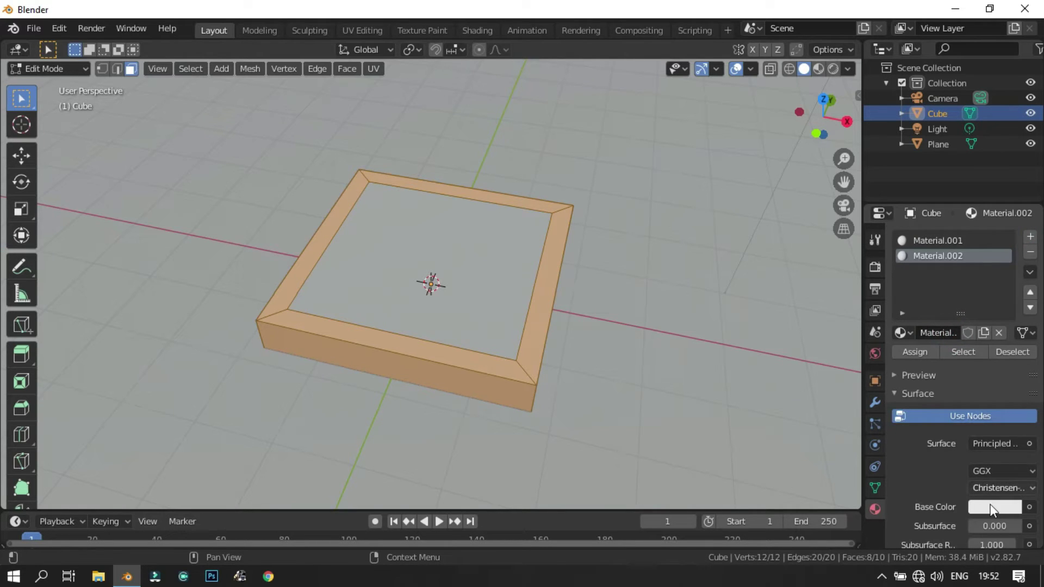
click(996, 515)
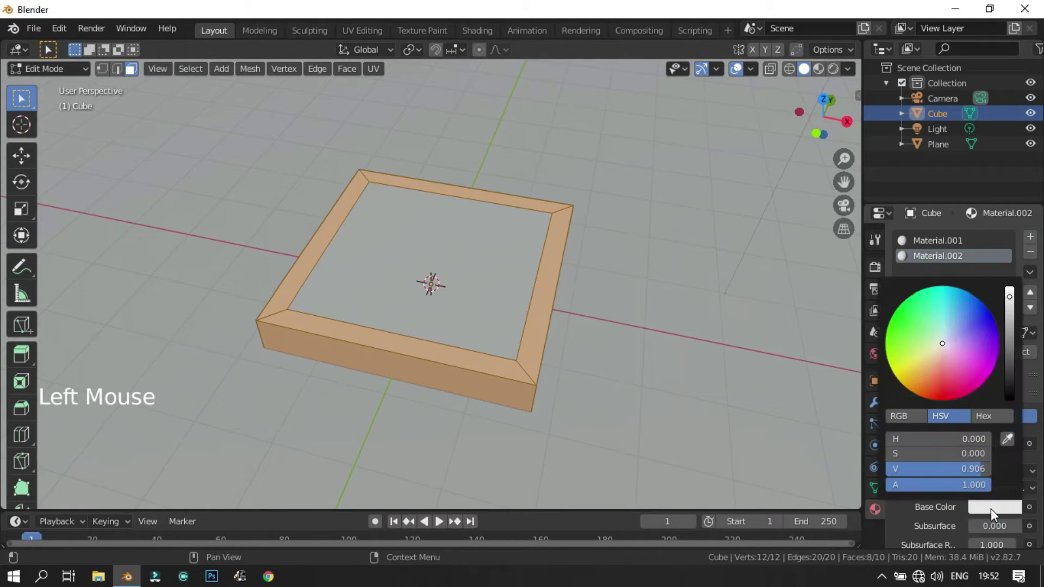
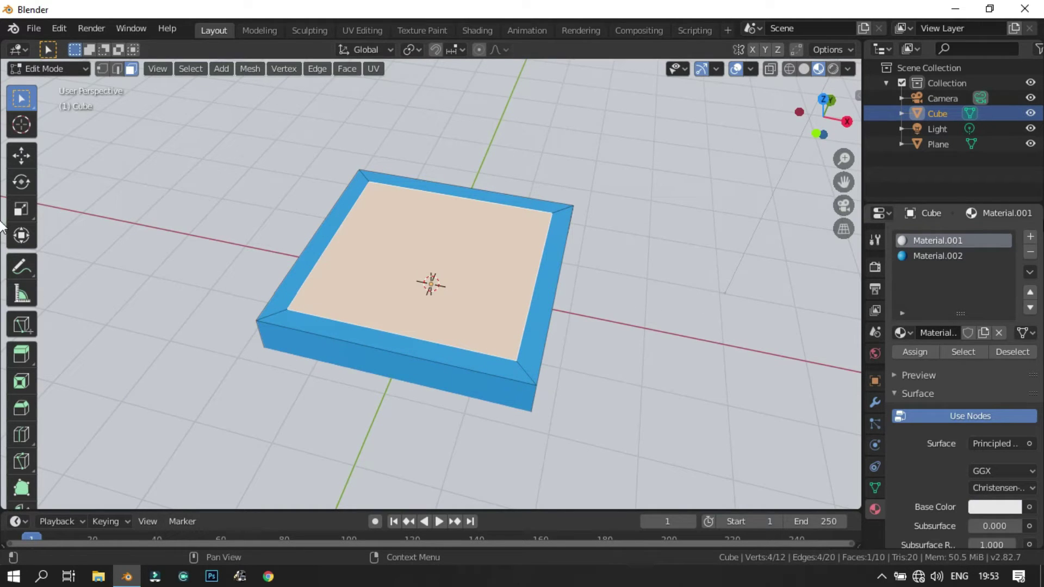
Create Material.003 with a dark blue base colour (hue .556) for the inner face.
click(963, 347)
click(1002, 485)
click(1005, 512)
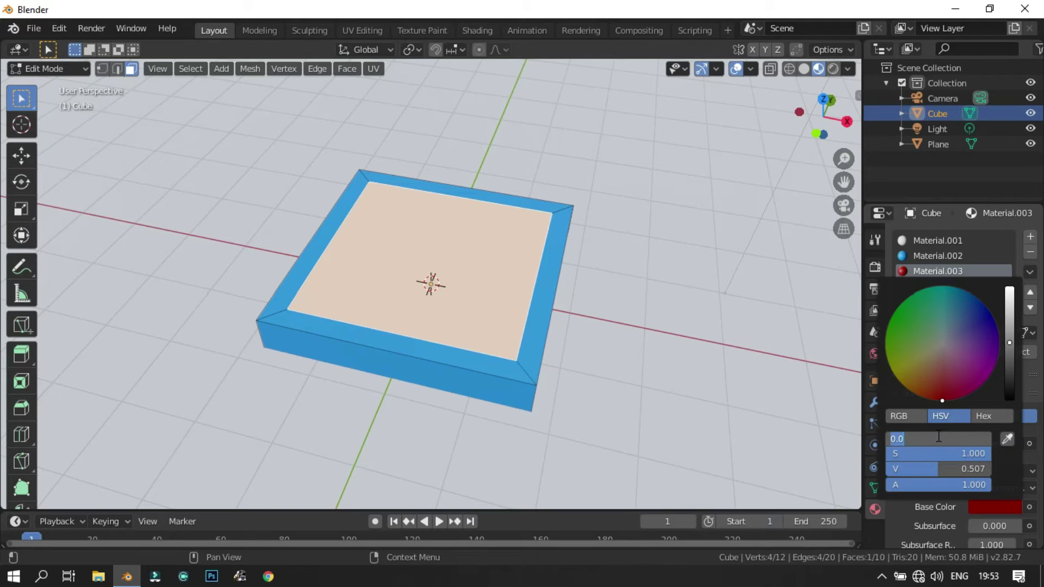
key(5)
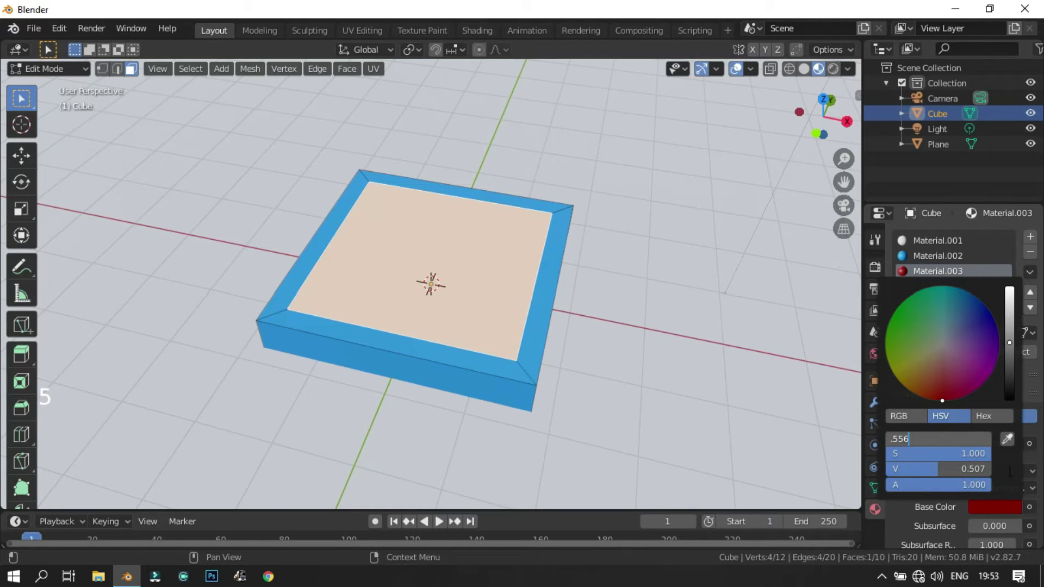
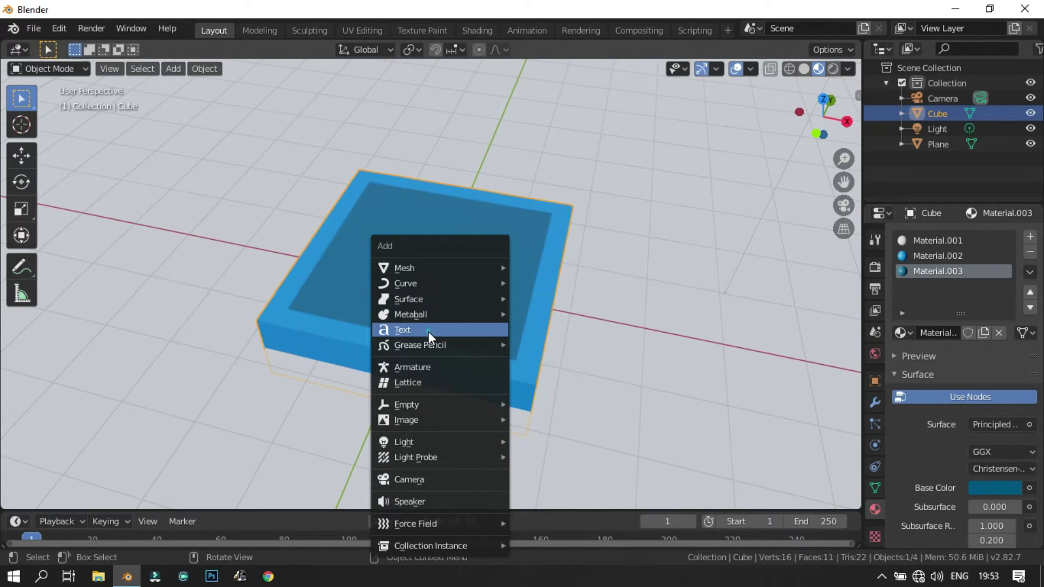
Add a default Text object and centre its alignment horizontally and vertically.
click(923, 475)
click(987, 467)
click(995, 499)
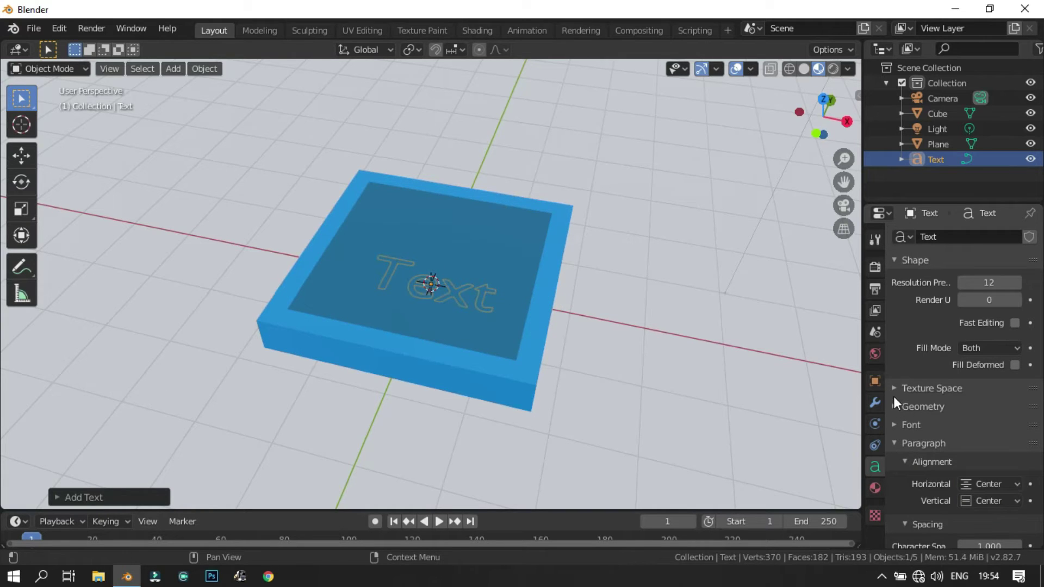
Move the text onto the tray and set its Geometry Extrude depth to 0.09 m.
key(g)
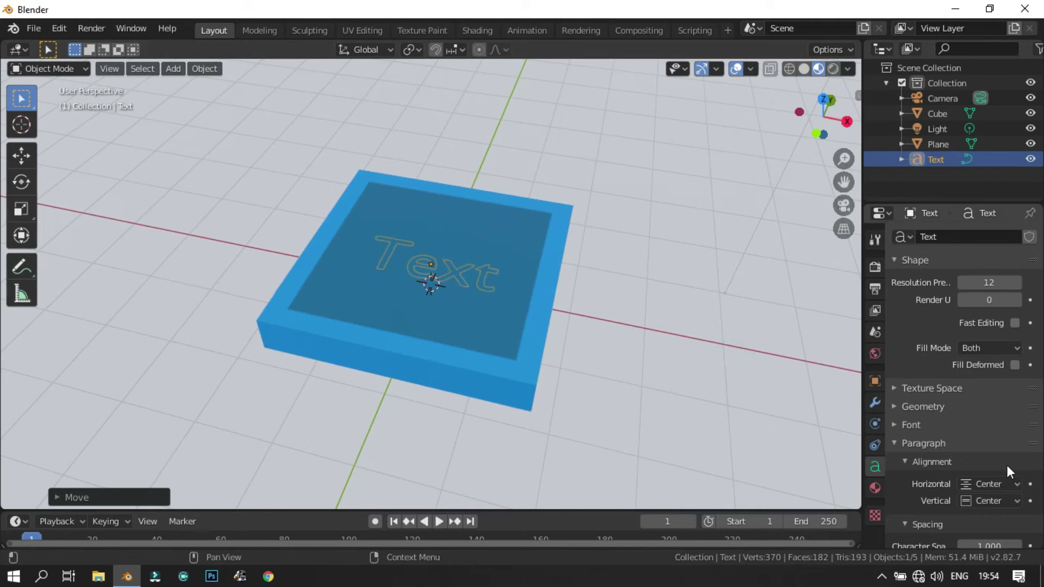
click(966, 434)
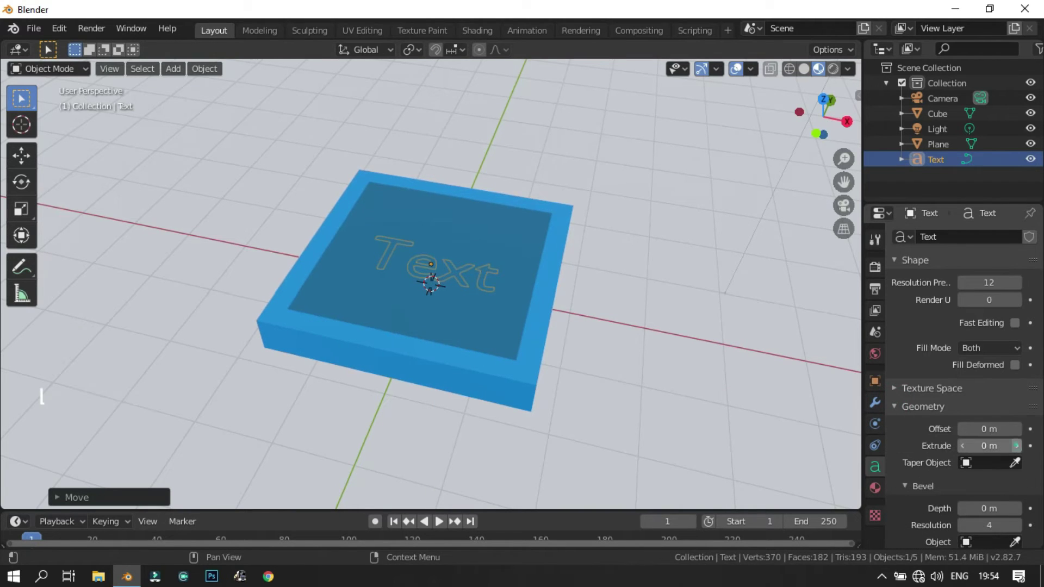
click(1021, 449)
click(1021, 449)
click(1021, 450)
double_click(1021, 450)
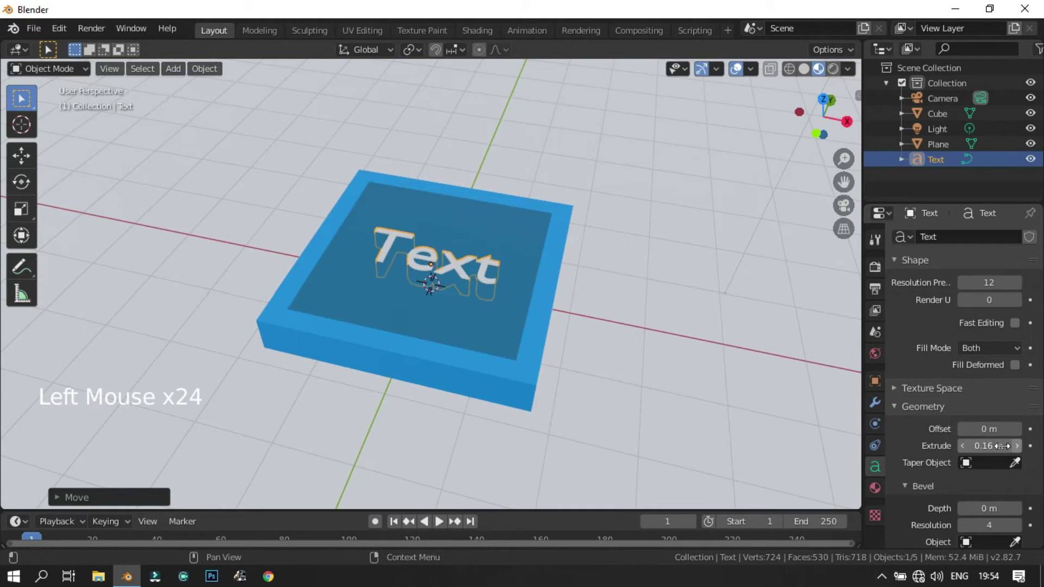
click(967, 449)
click(967, 449)
double_click(968, 449)
click(968, 449)
Adjust the text position and delete its default letters in text editing.
key(g)
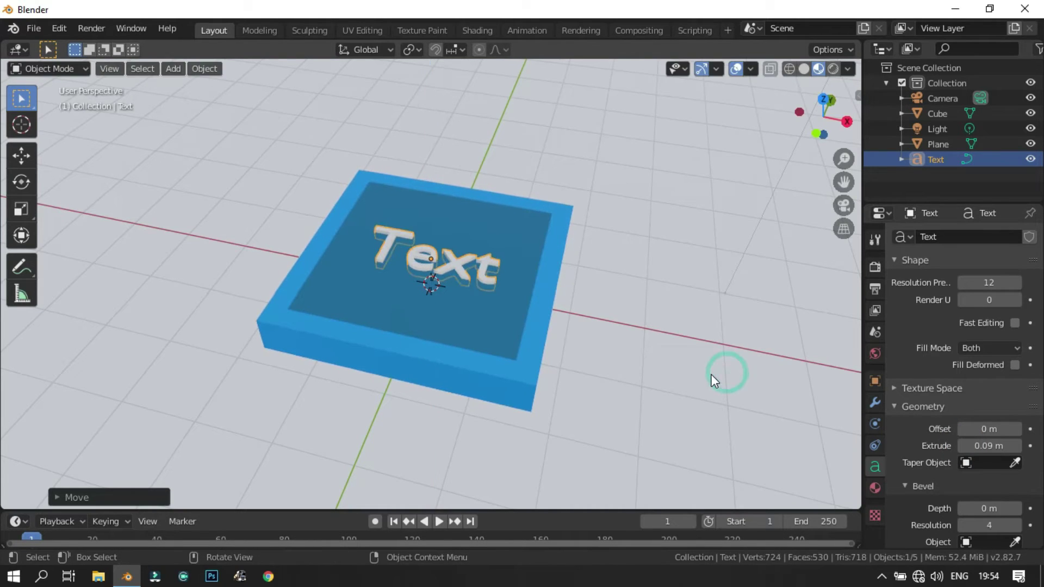
key(Tab)
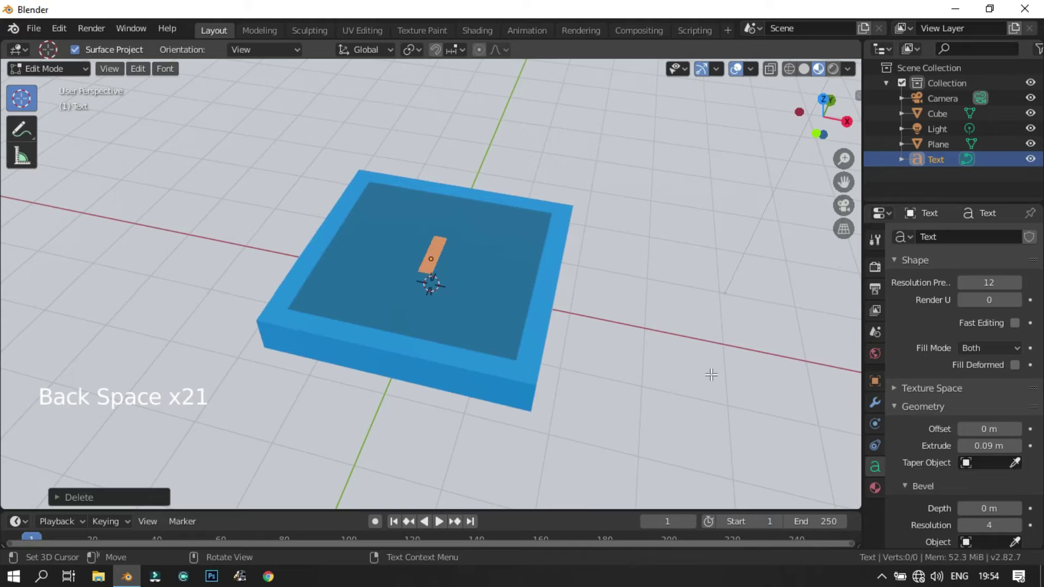